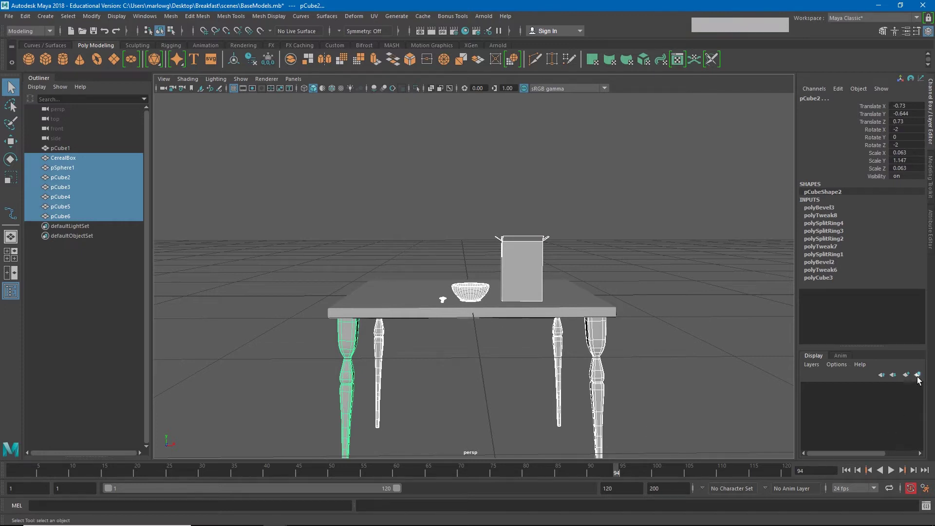
Step: Create a layer from the selected scene objects and save it with the name Models
left_click(920, 380)
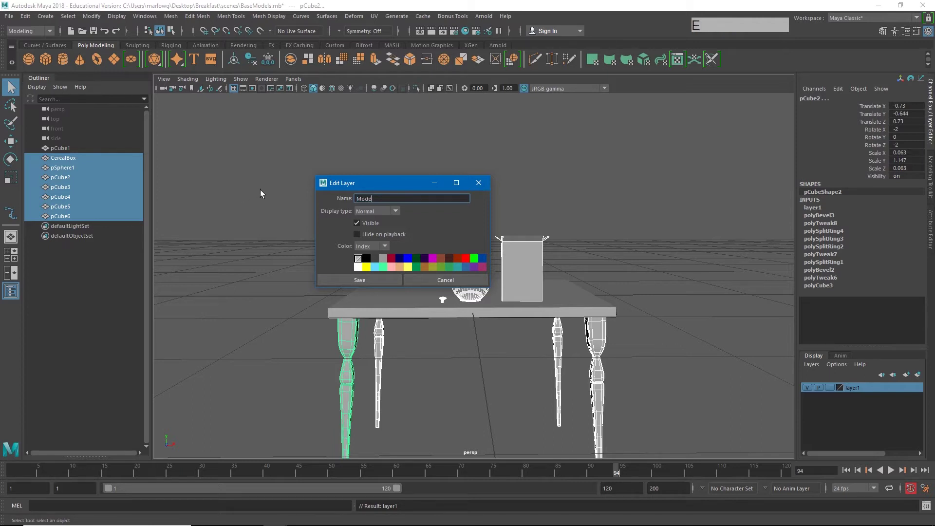
key("Return")
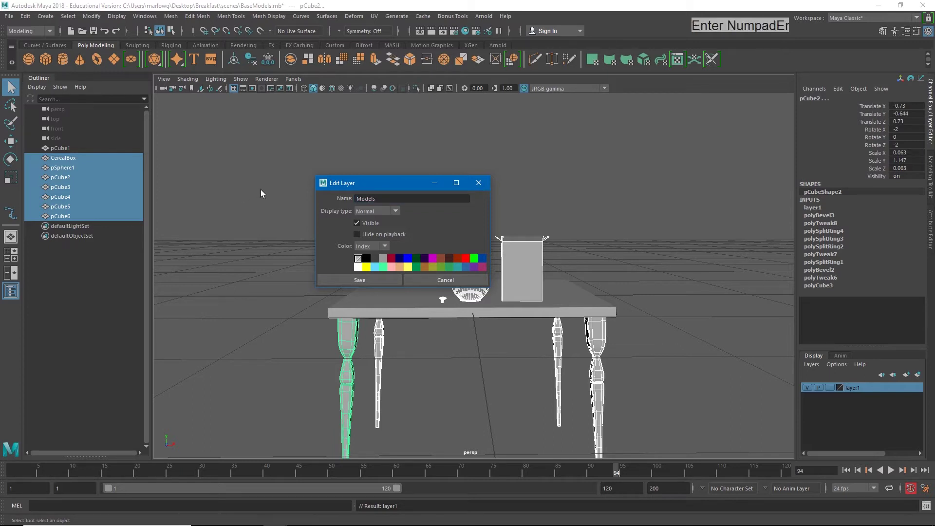
left_click(377, 281)
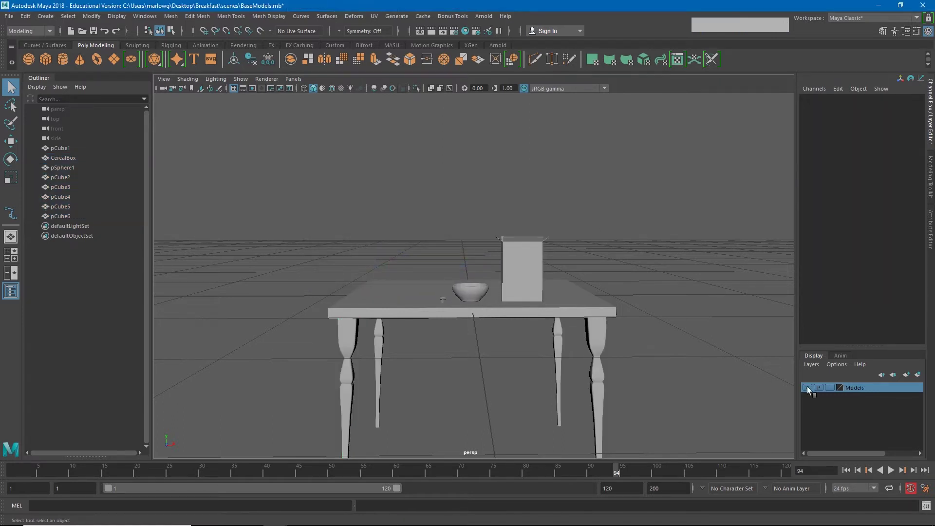
Step: Toggle the Models layer's visibility off and back on so its objects display again
left_click(810, 390)
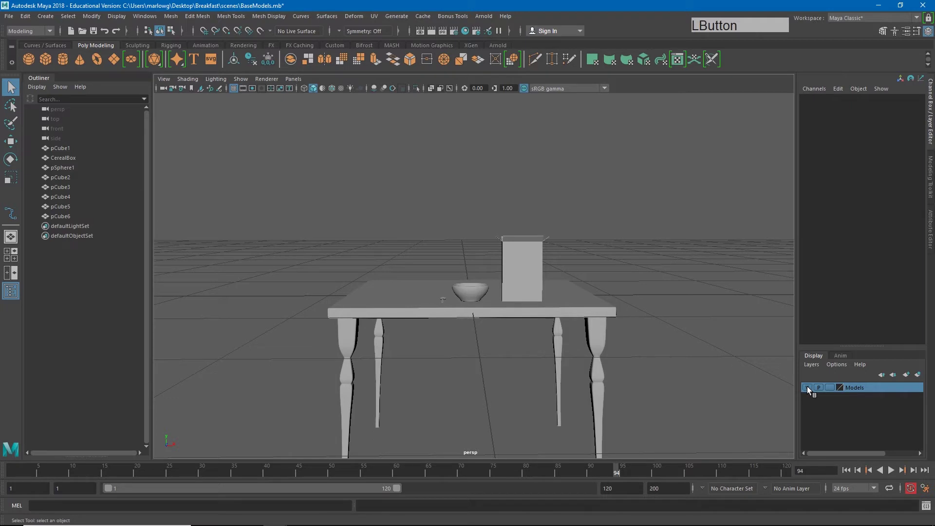
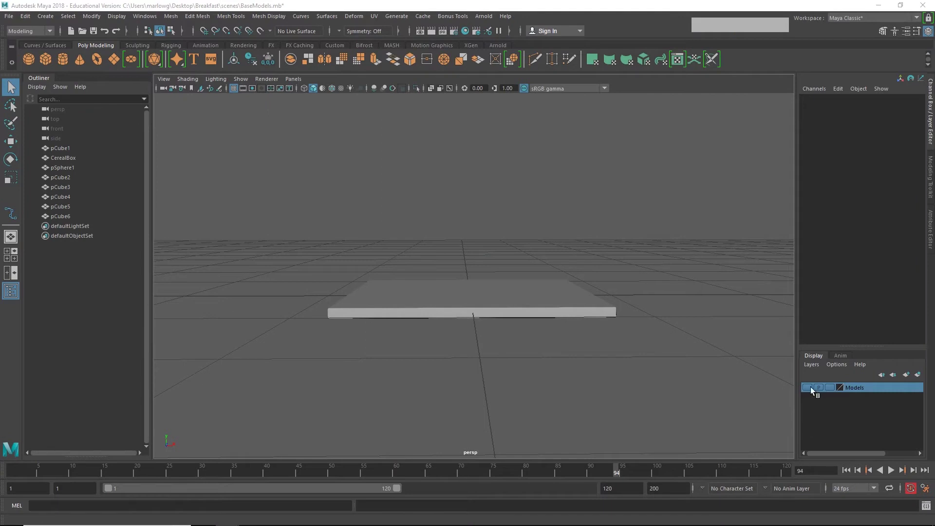
left_click(811, 392)
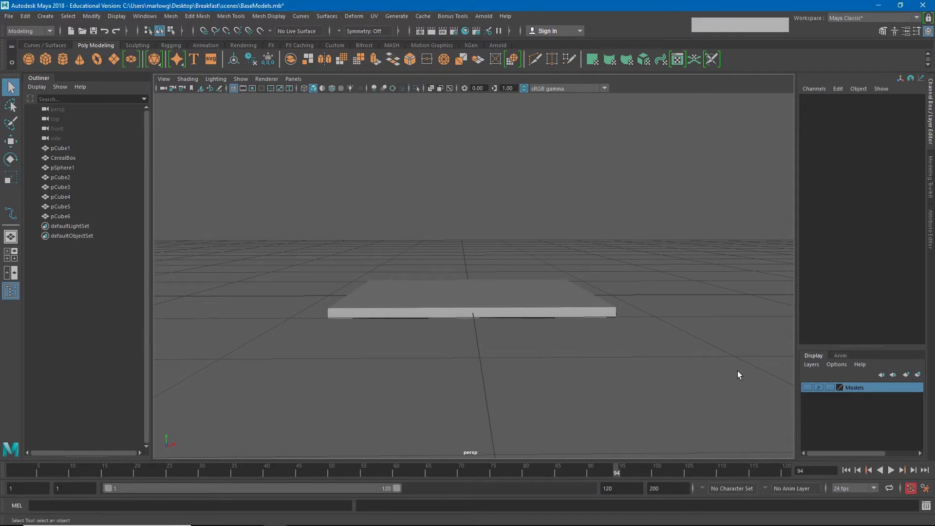
left_click(809, 391)
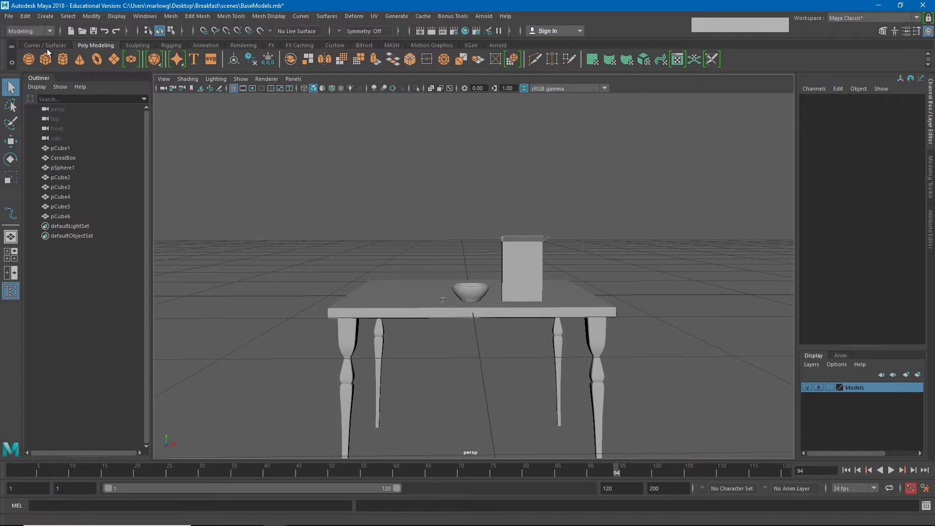
Step: Add a polygon cube, shrink it to a small block and stretch it taller on the tabletop
left_click(50, 61)
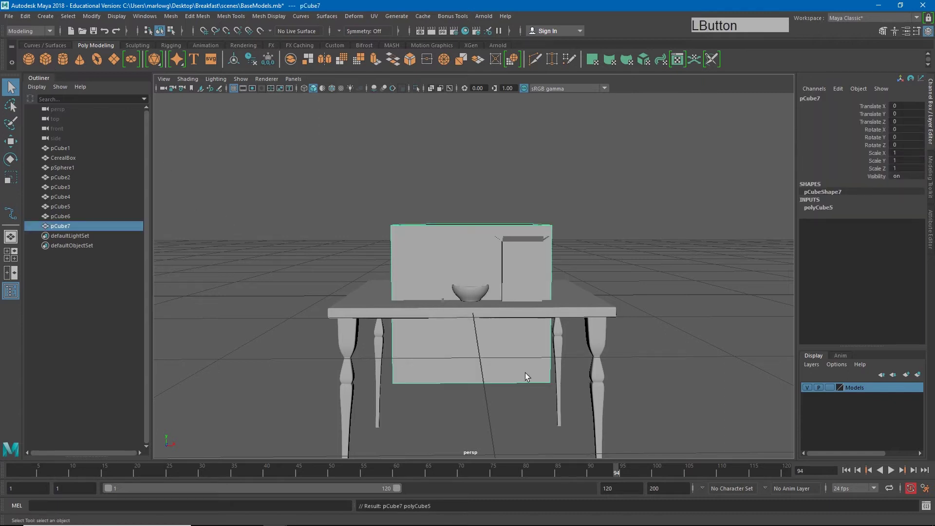
left_click(427, 354)
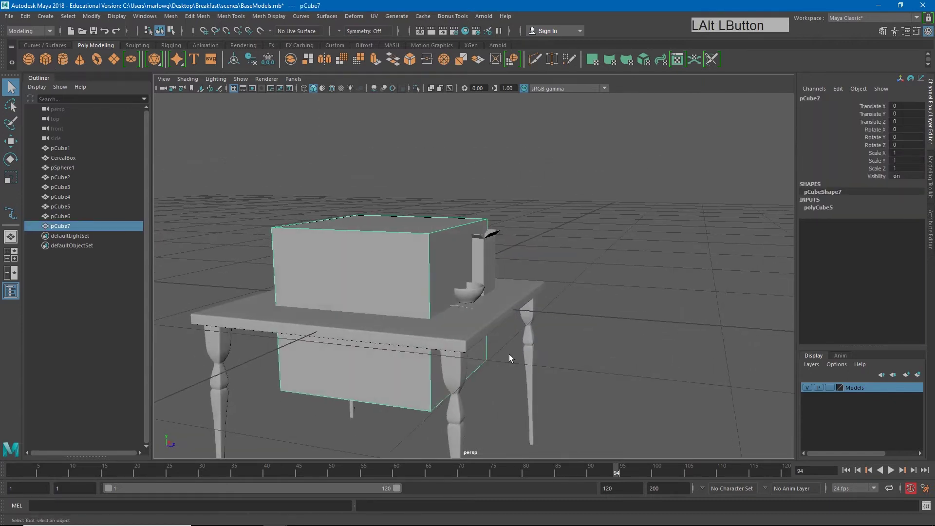
key("r")
left_click(391, 304)
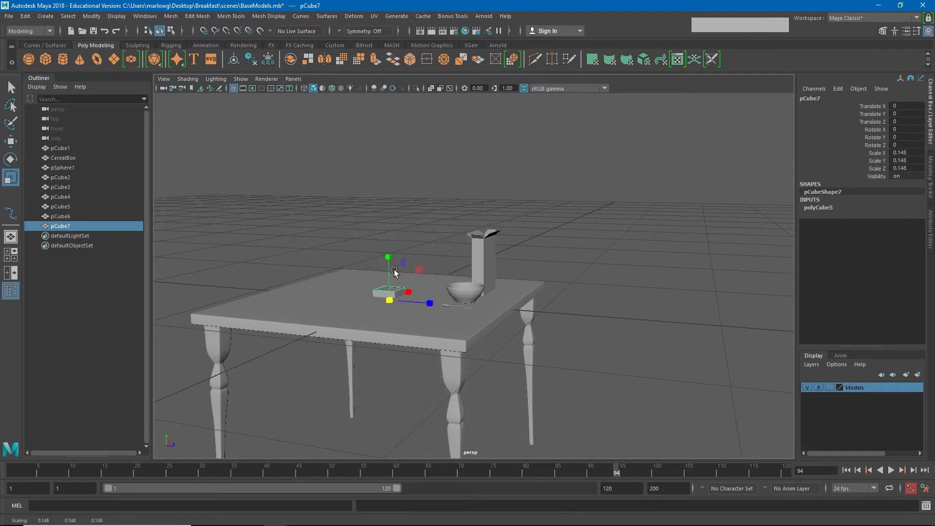
key("w")
left_click(392, 283)
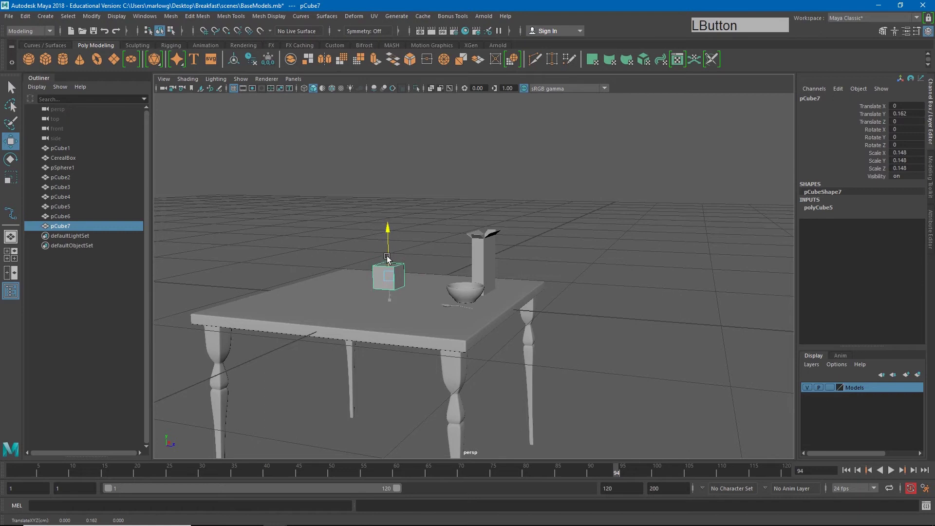
key("r")
left_click(393, 245)
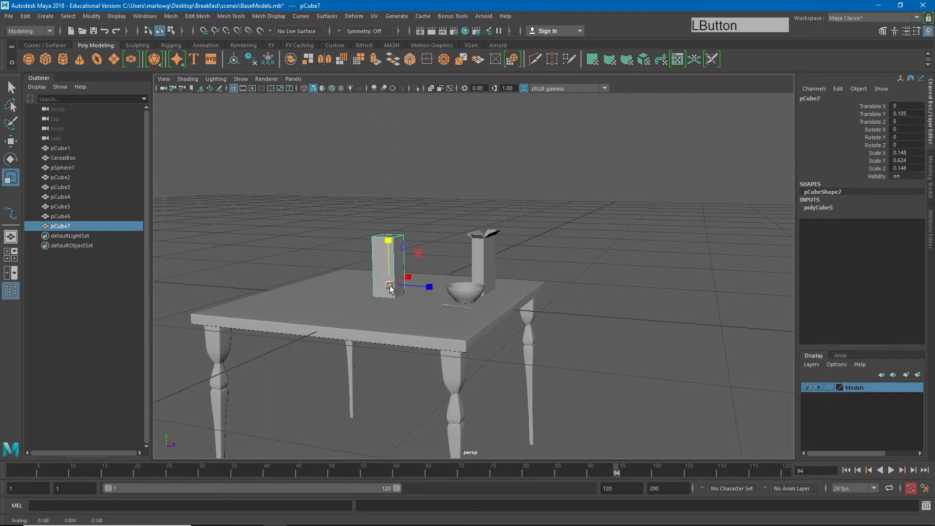
key("w")
left_click(392, 273)
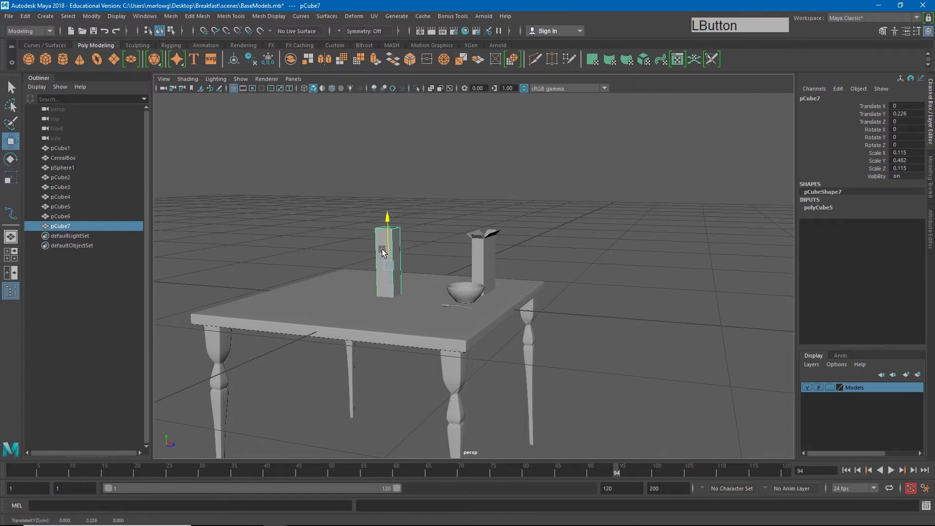
Step: Refine the block to about 0.132 × 0.387 × 0.132 and settle it standing beside the bowl
key("r")
left_click(392, 225)
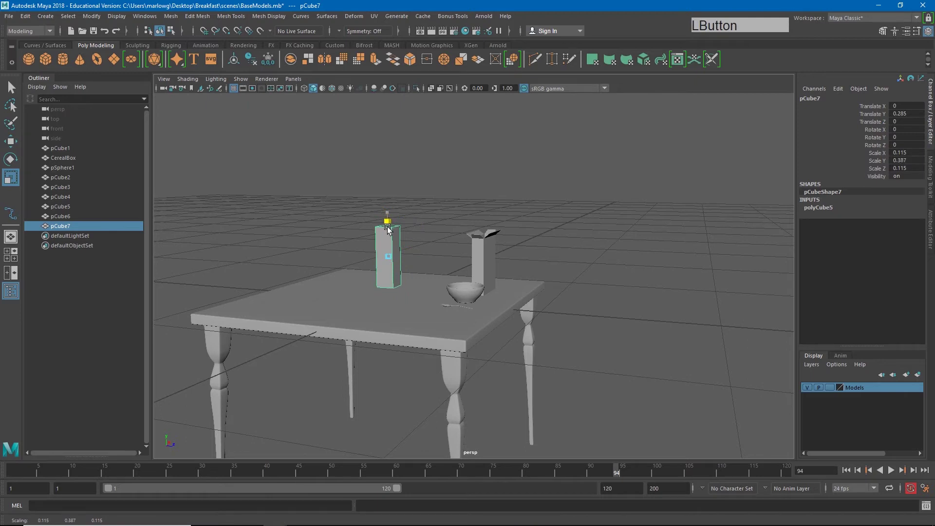
key("w")
left_click(391, 241)
left_click(393, 281)
right_click(378, 282)
middle_click(559, 337)
right_click(526, 296)
left_click(528, 314)
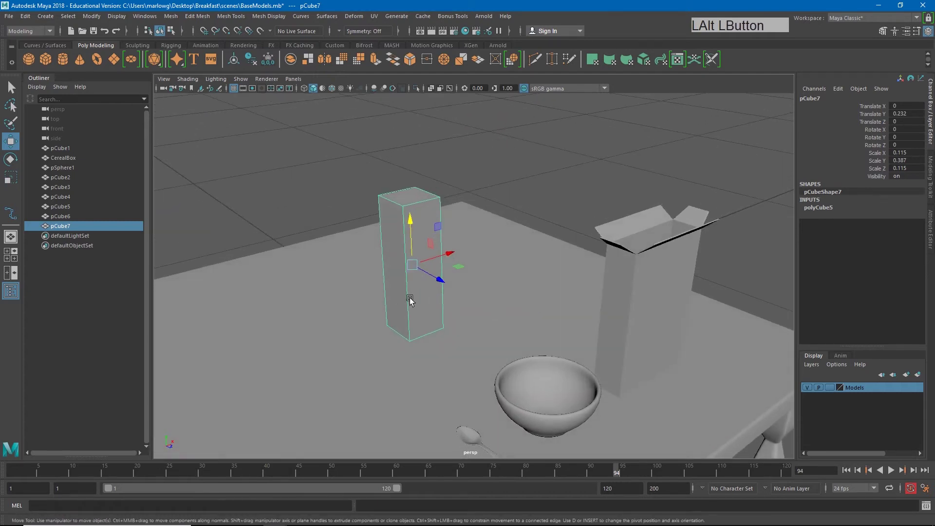
key("r")
left_click(462, 272)
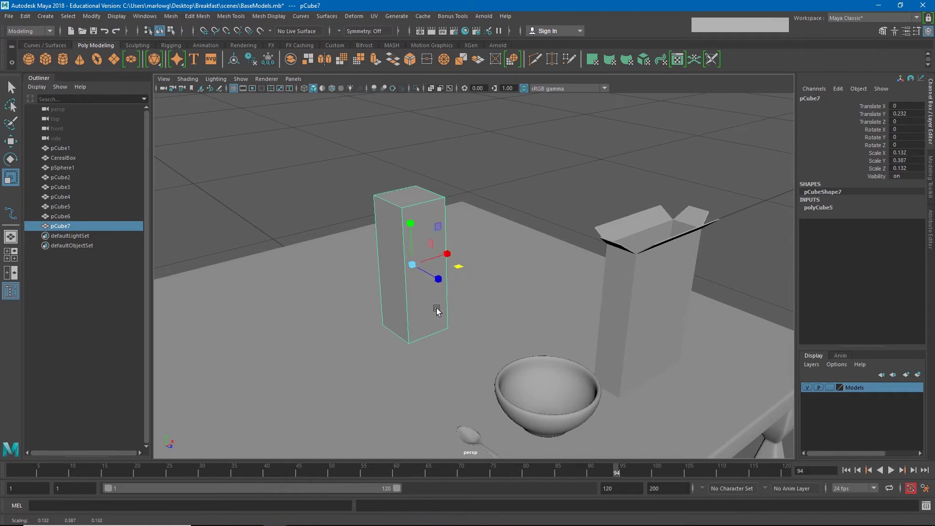
key("w")
left_click(414, 247)
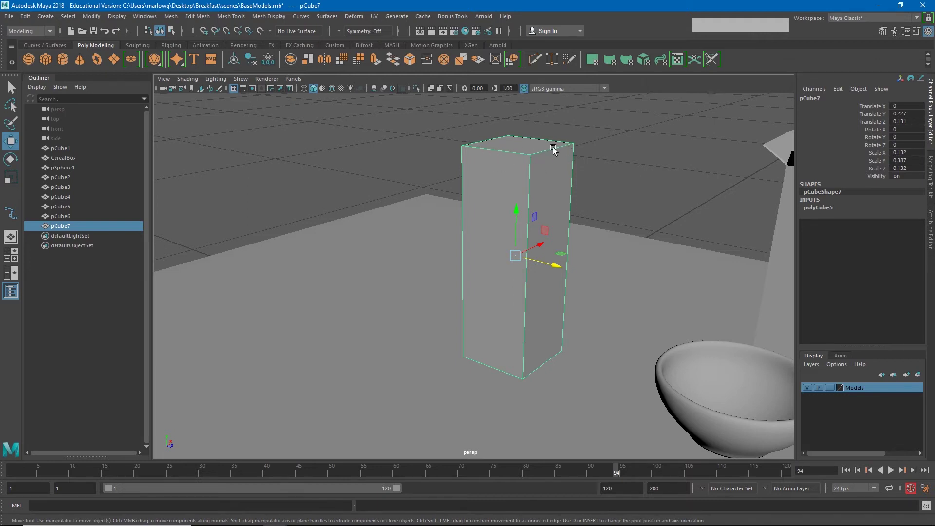
left_click(14, 89)
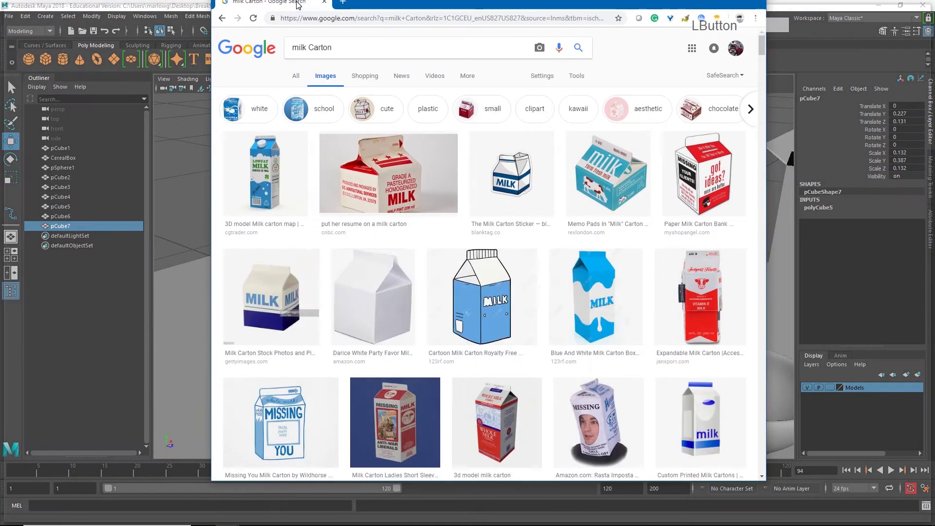
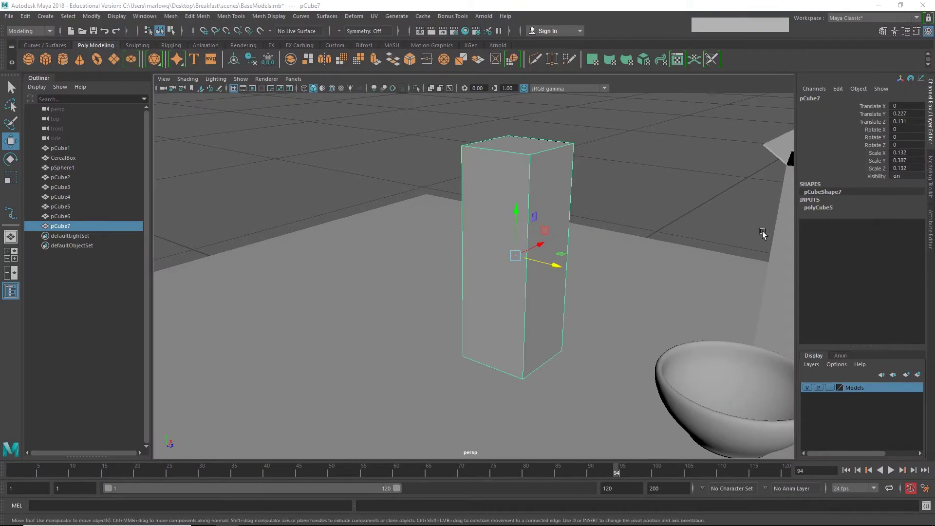
Step: Show pCube7's polyCube5 creation parameters in the Channel Box for subdivision editing
left_click(822, 214)
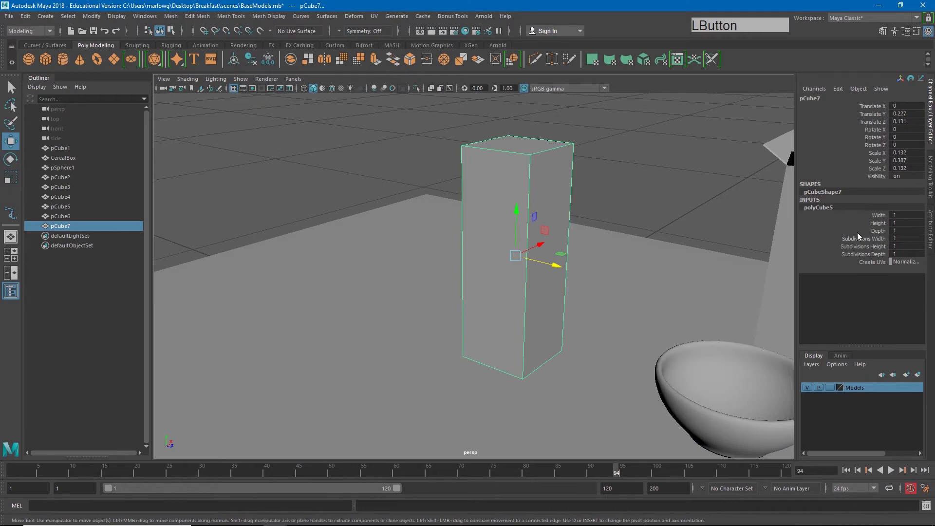
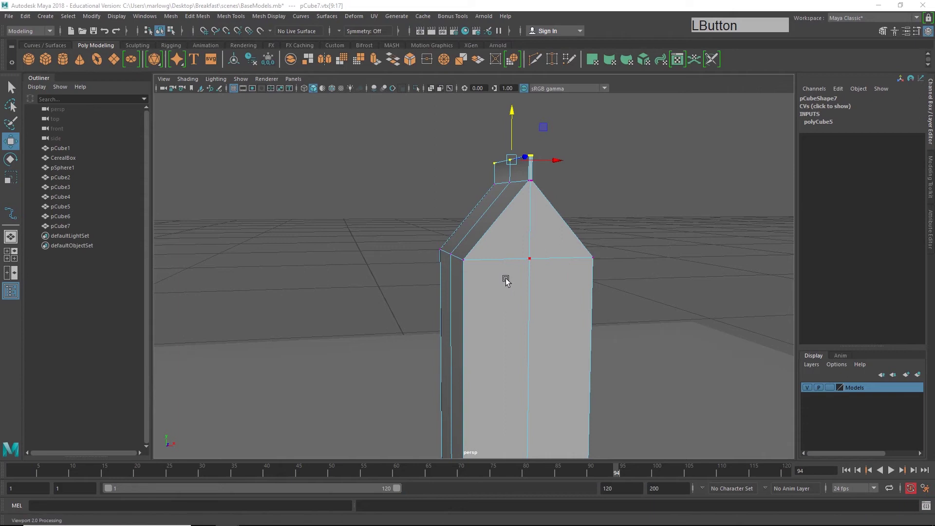
Step: Enter face editing on the carton and select the slanted gable roof face
right_click(506, 286)
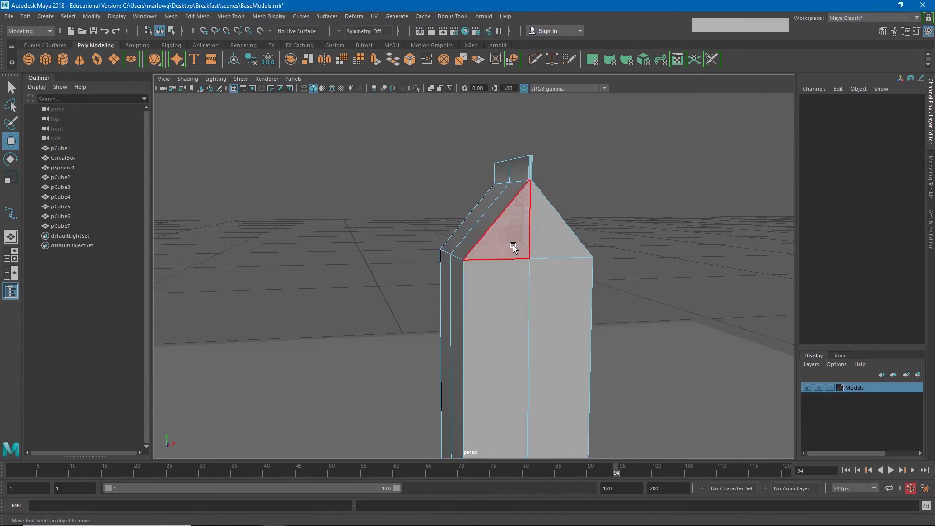
left_click(517, 241)
left_click(572, 247)
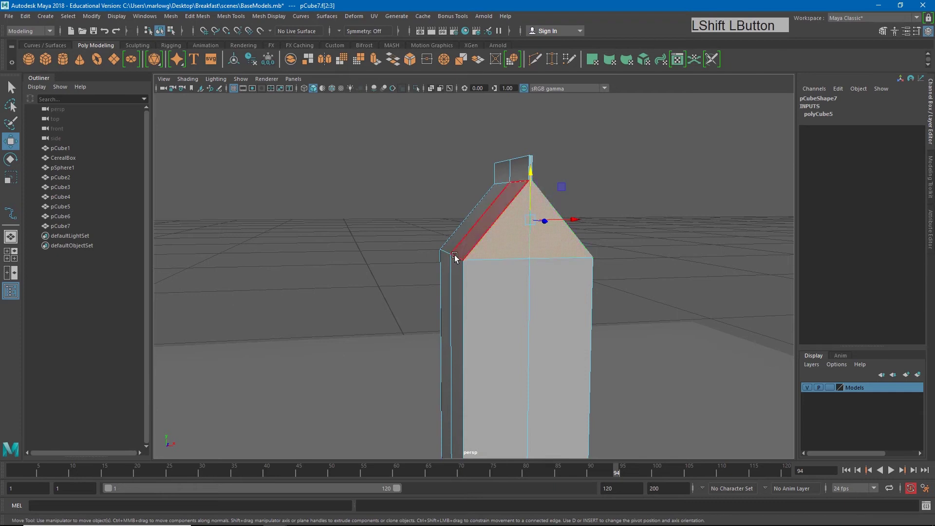
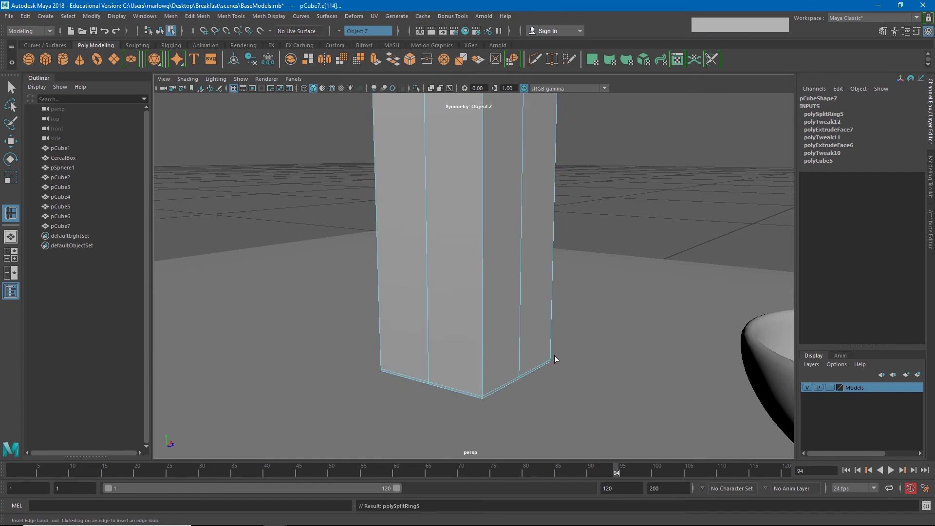
Step: Preview the carton smoothed and insert an edge loop near the top rim of the tab
key("3")
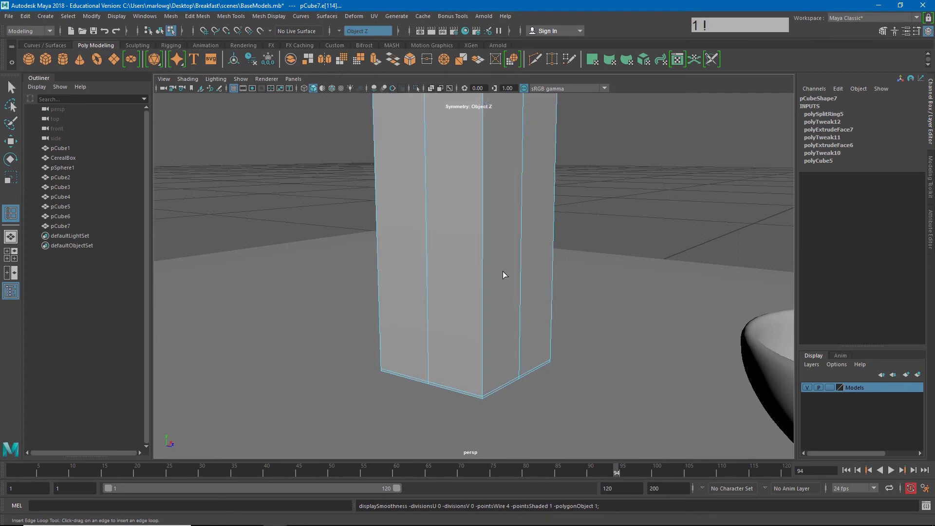
middle_click(501, 268)
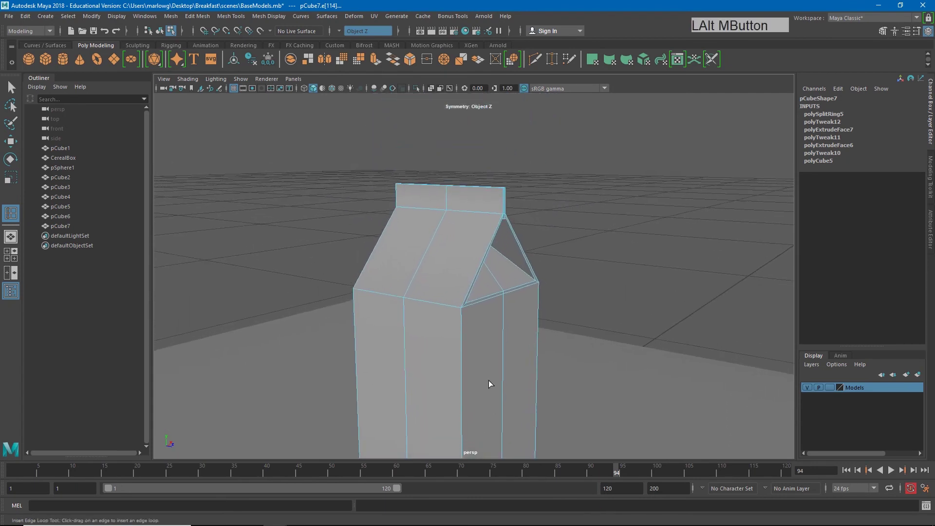
key("3")
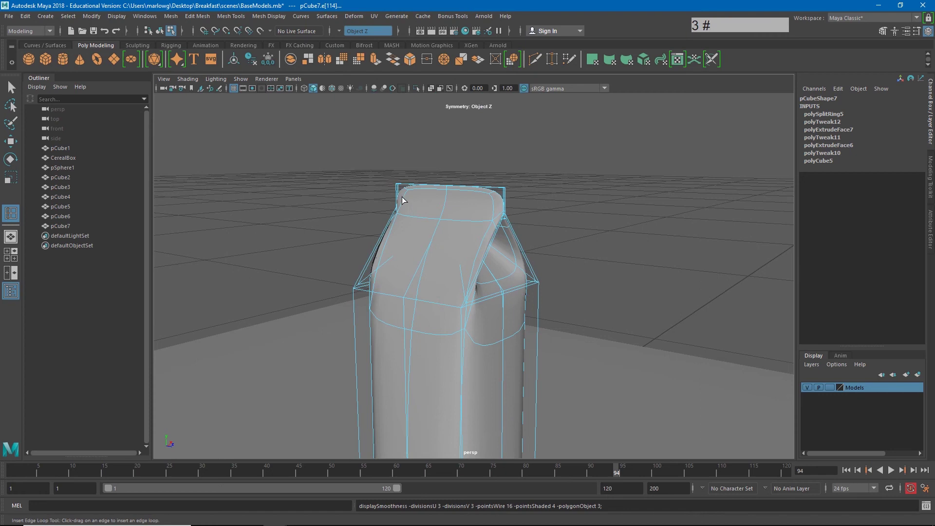
left_click(398, 194)
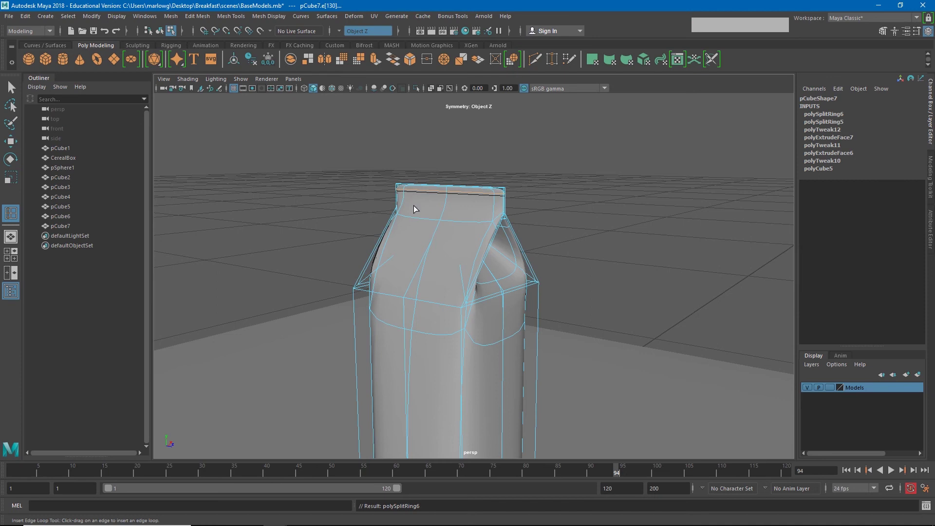
left_click(441, 298)
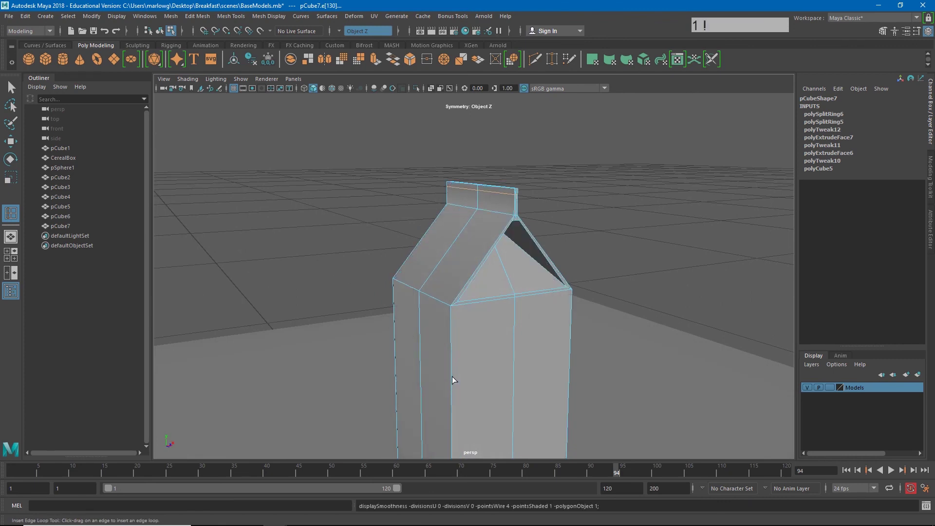
Step: Insert edge loops just below and above the gable base edge, then check the smooth preview
left_click(430, 345)
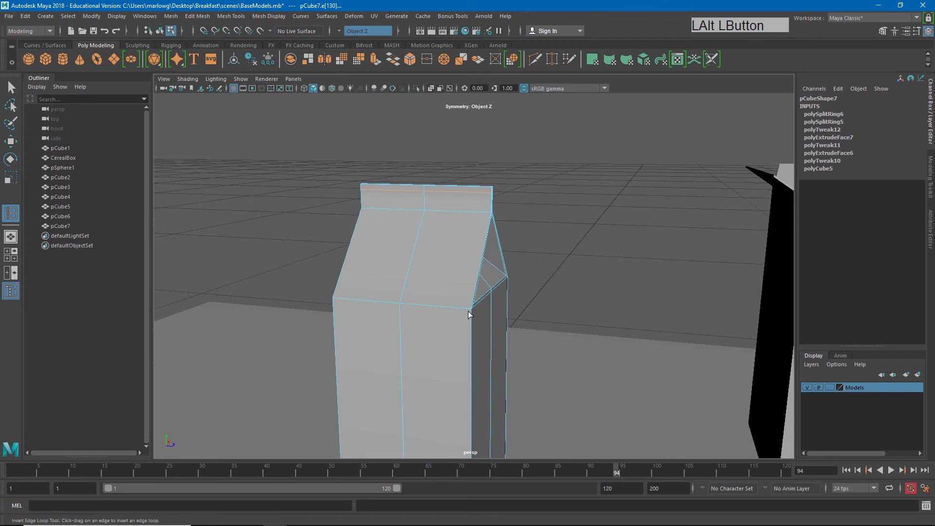
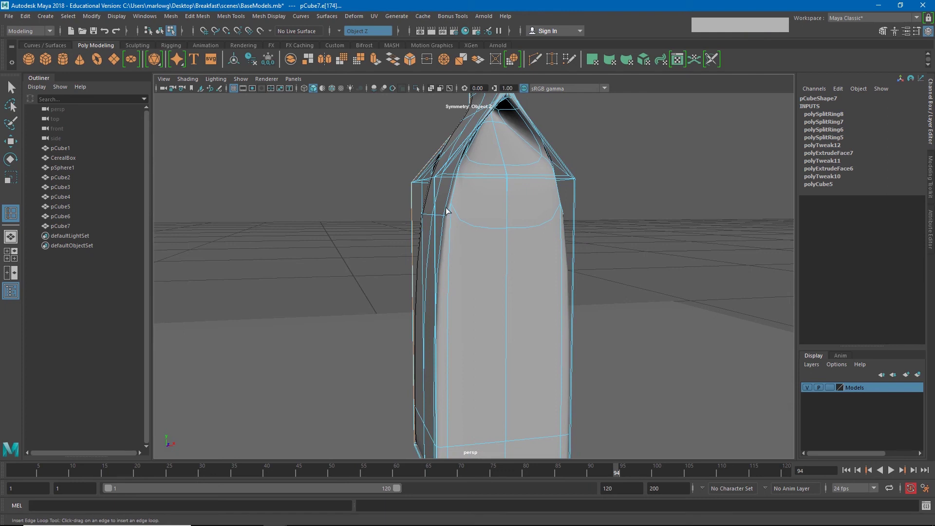
key("1")
left_click(433, 234)
middle_click(440, 233)
right_click(473, 273)
left_click(545, 290)
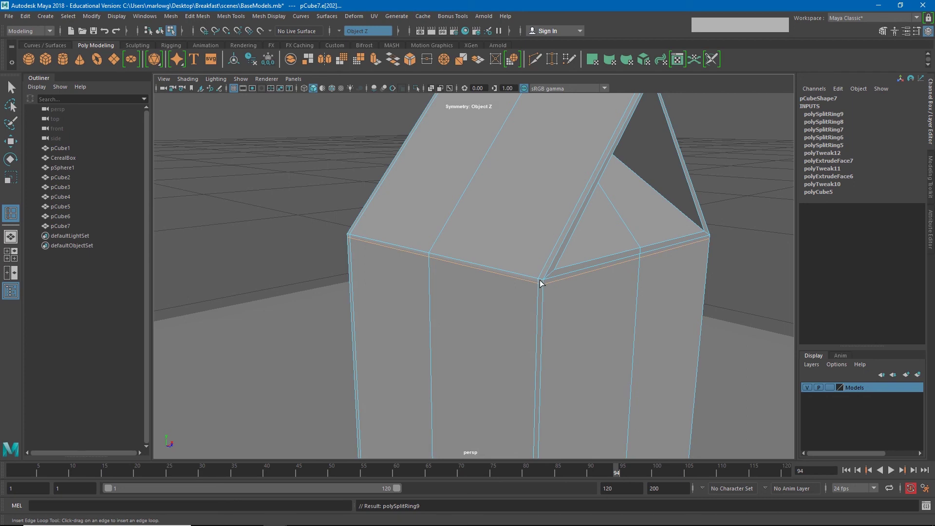
left_click(545, 273)
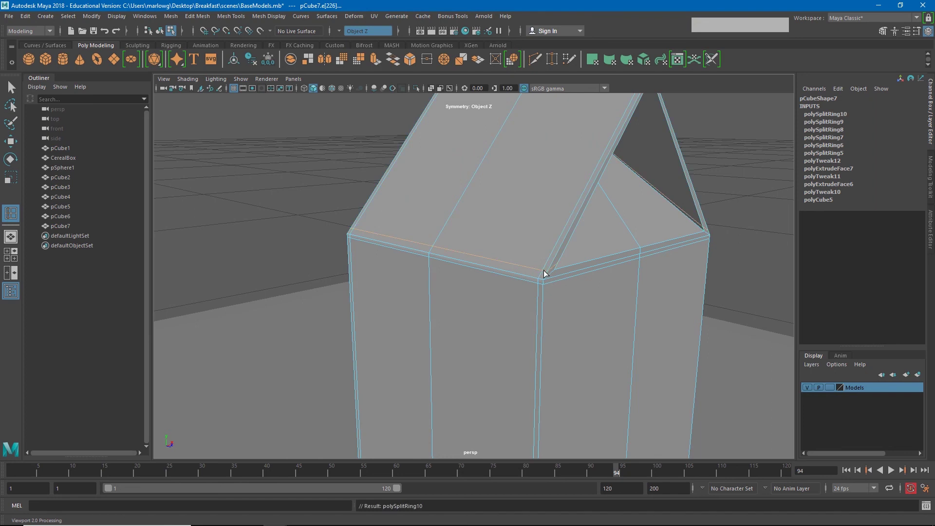
key("3")
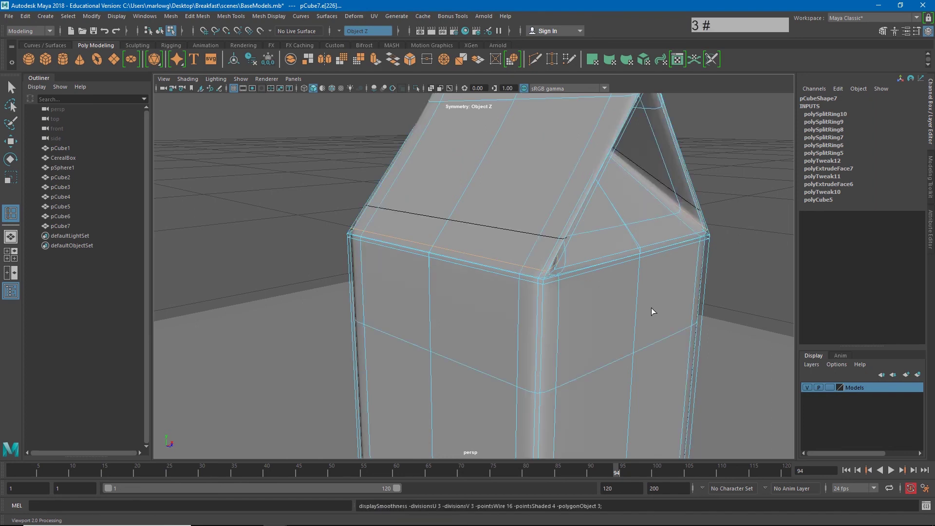
left_click(456, 352)
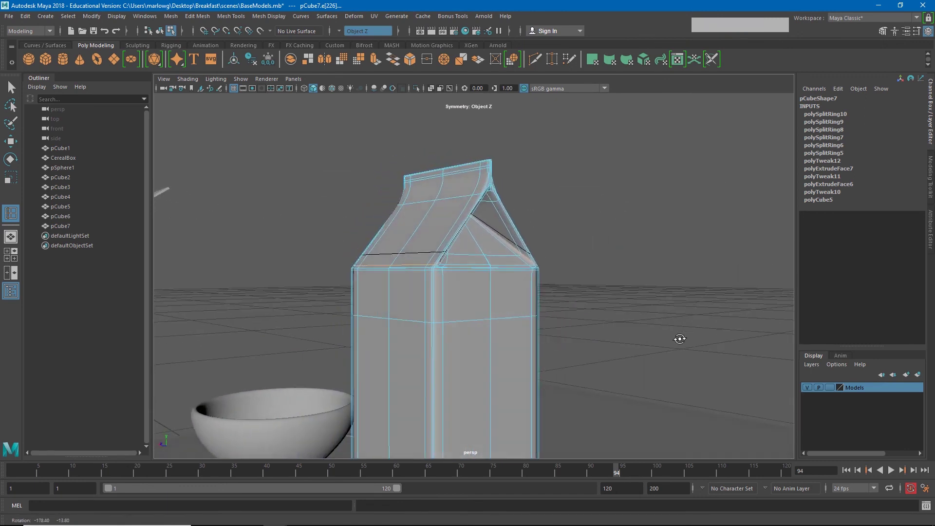
Step: Switch to vertex editing and select the inner vertices of the indented triangular gable side
left_click(687, 343)
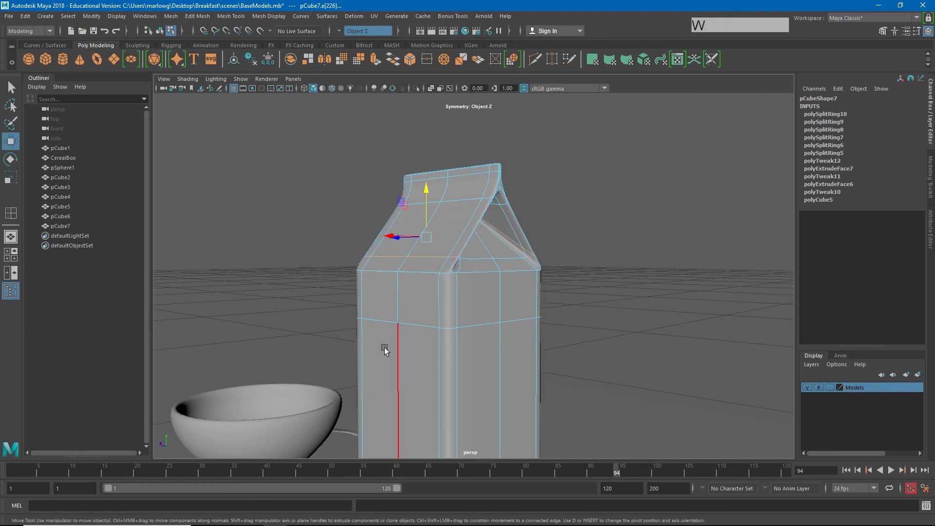
left_click(401, 353)
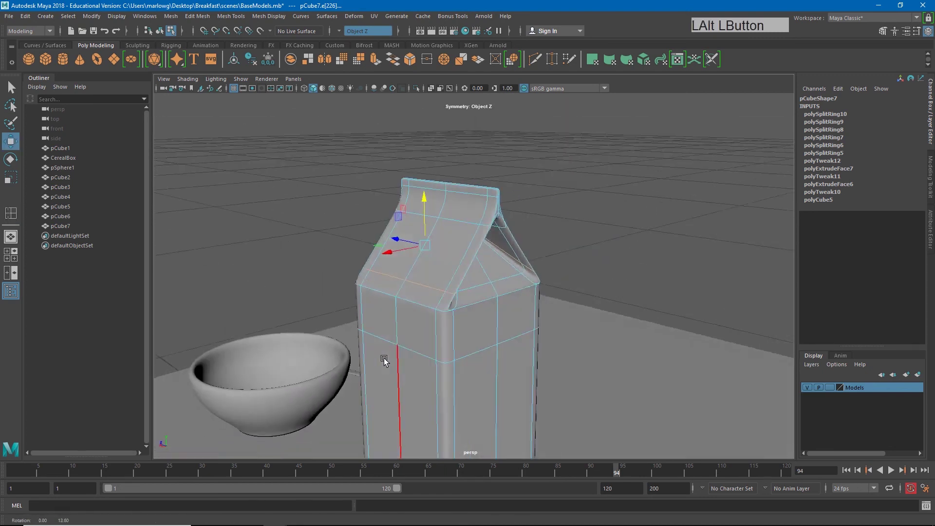
right_click(357, 330)
middle_click(414, 336)
right_click(427, 339)
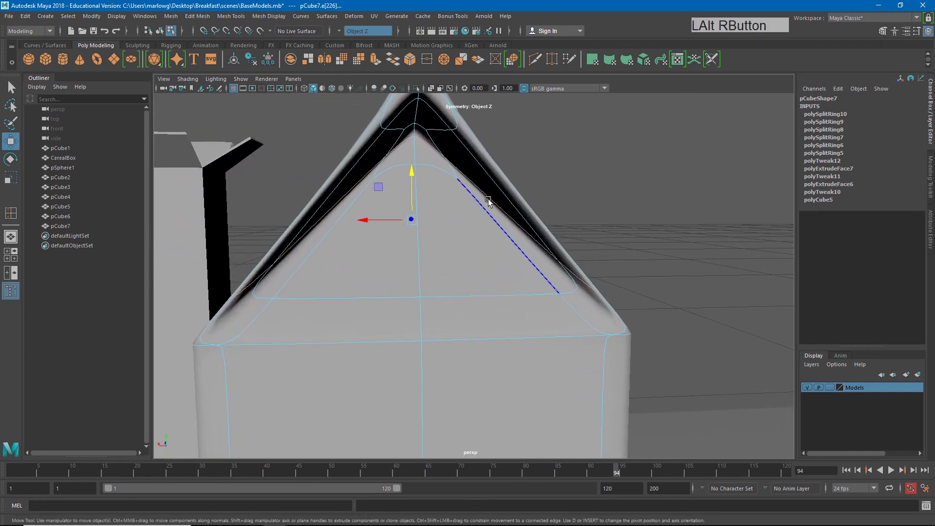
right_click(337, 324)
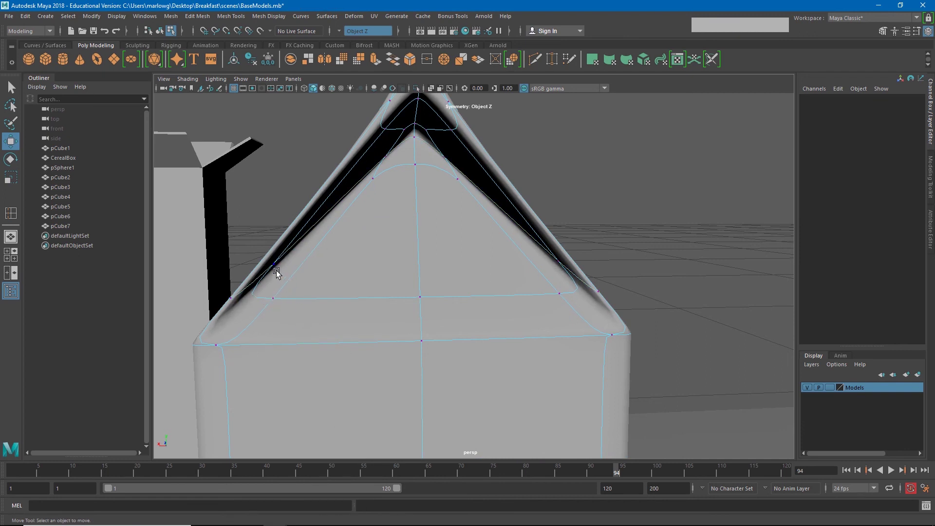
left_click(275, 300)
left_click(277, 268)
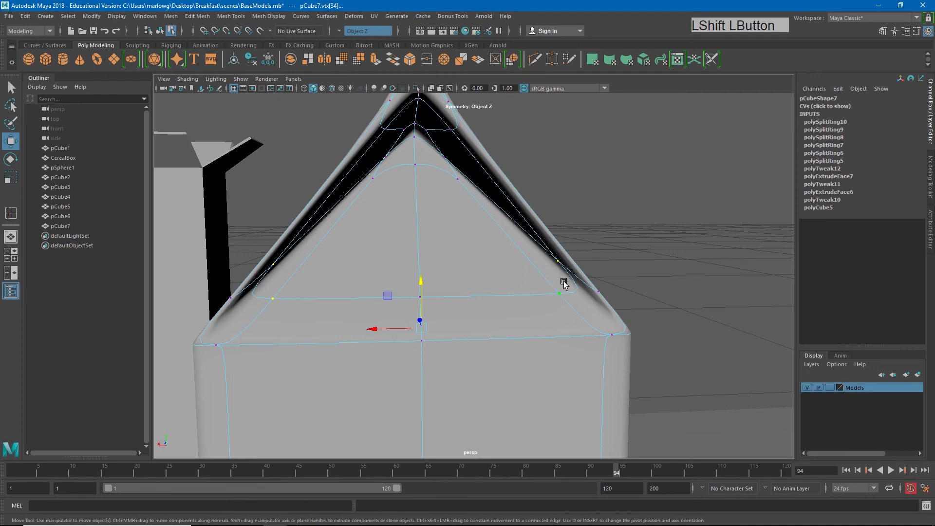
Step: Scale the selected triangle vertices inward to squeeze the gable indent together
key("r")
left_click(384, 333)
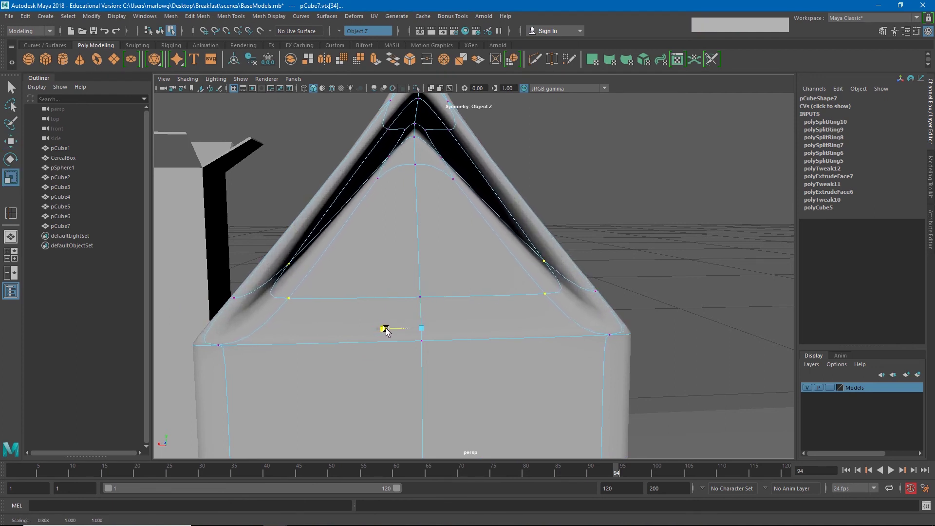
left_click(340, 329)
right_click(578, 330)
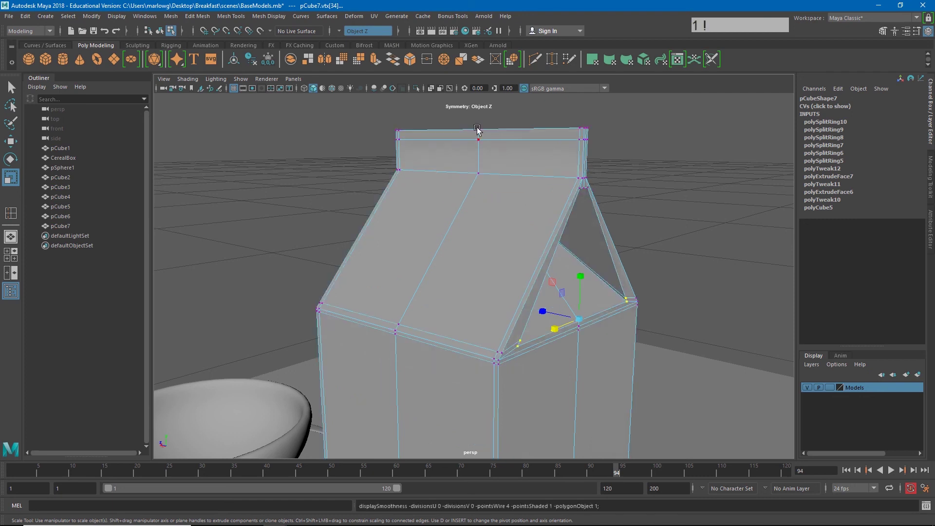
Step: Bring up the Mesh Tools list to reach Insert Edge Loop for the tab base
left_click(241, 19)
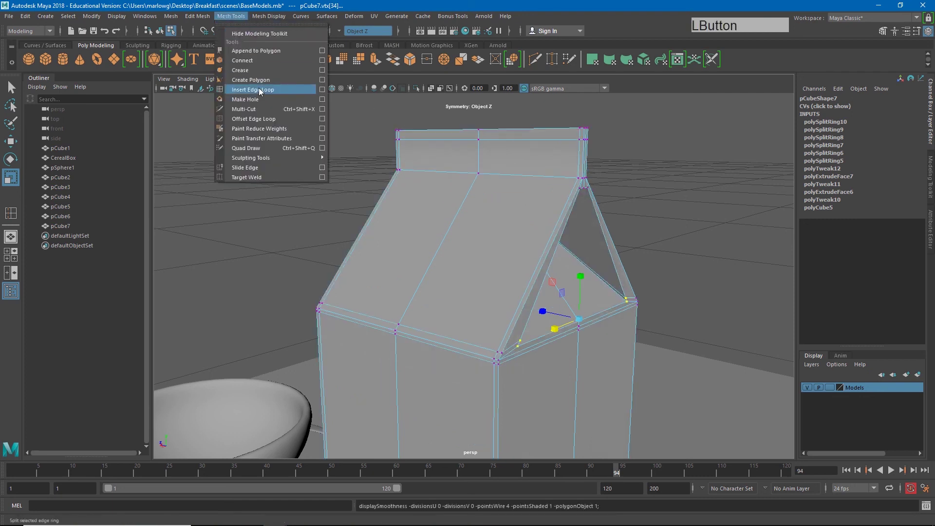
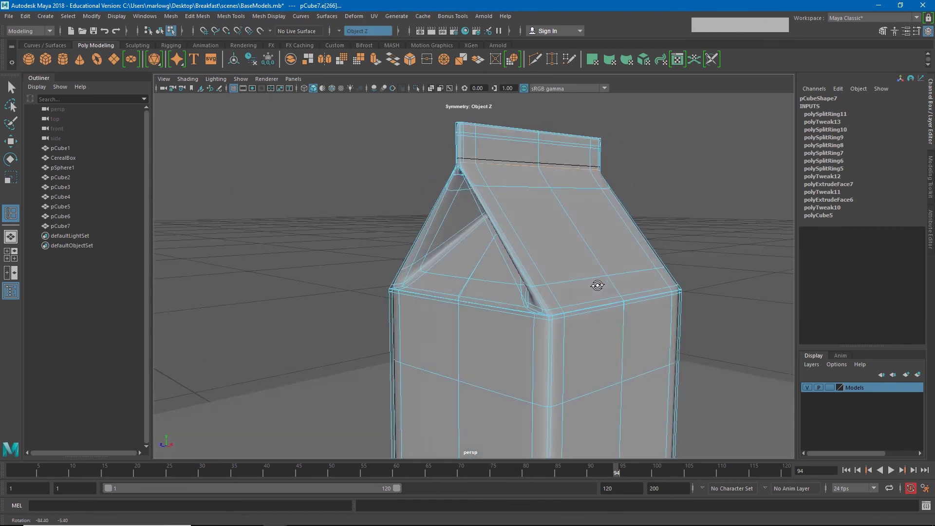
Step: Select the top tab's vertices and scale them slightly inward along the depth axis
key("w")
left_click(539, 308)
right_click(511, 305)
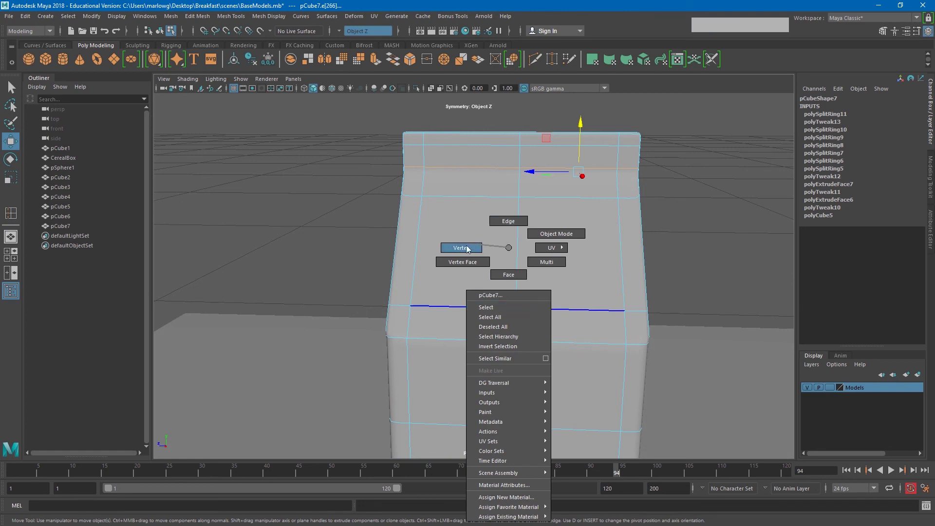
left_click(382, 116)
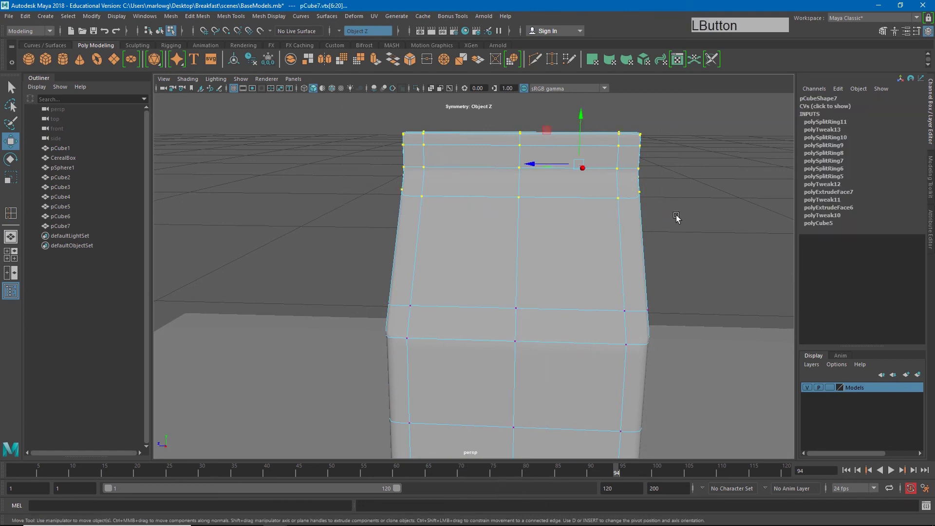
left_click(460, 250)
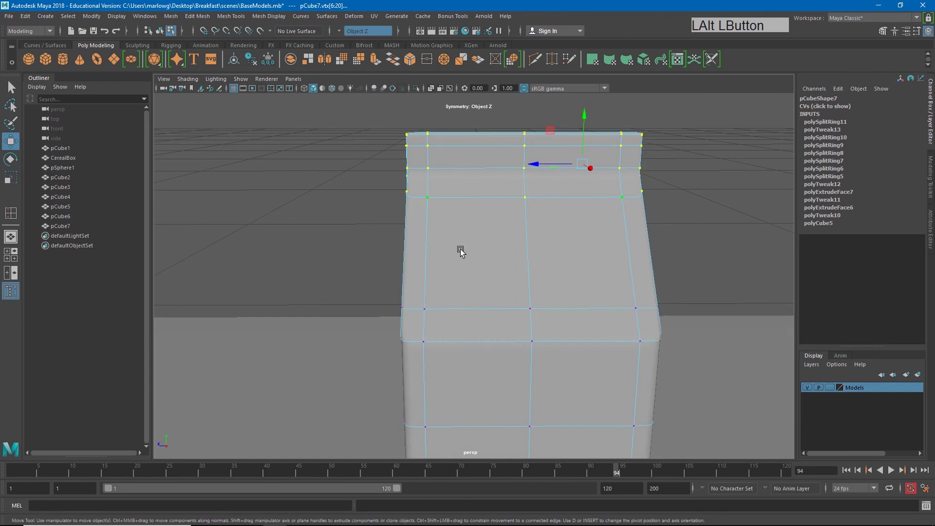
left_click(543, 167)
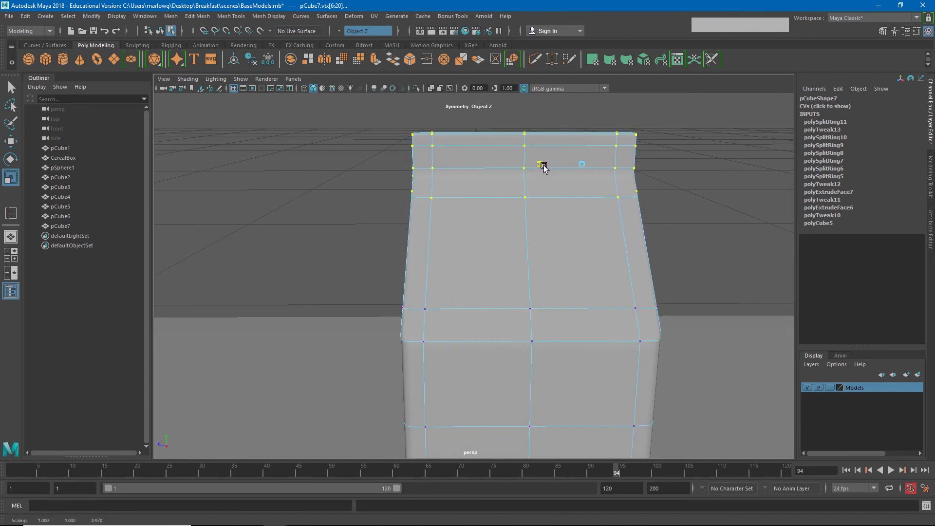
left_click(433, 307)
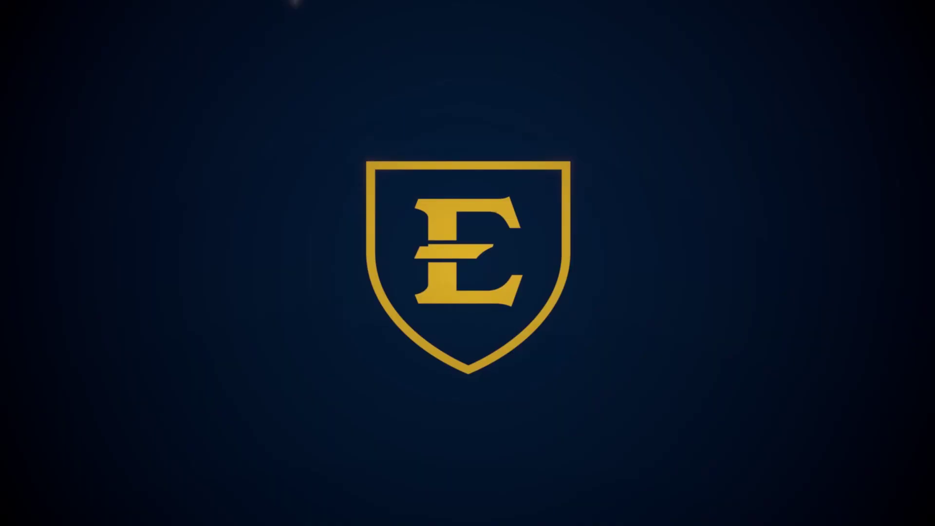